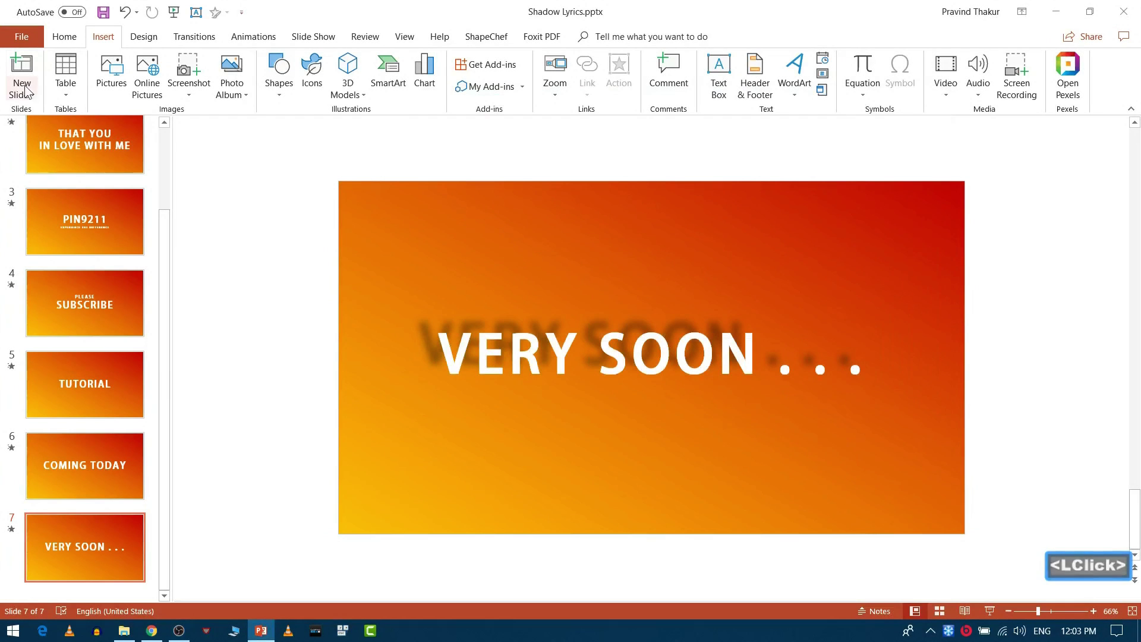
Add a new slide 8 and give it a linear gradient background at the diagonal 135° direction.
{"action": "left_click", "coordinate": [32, 97]}
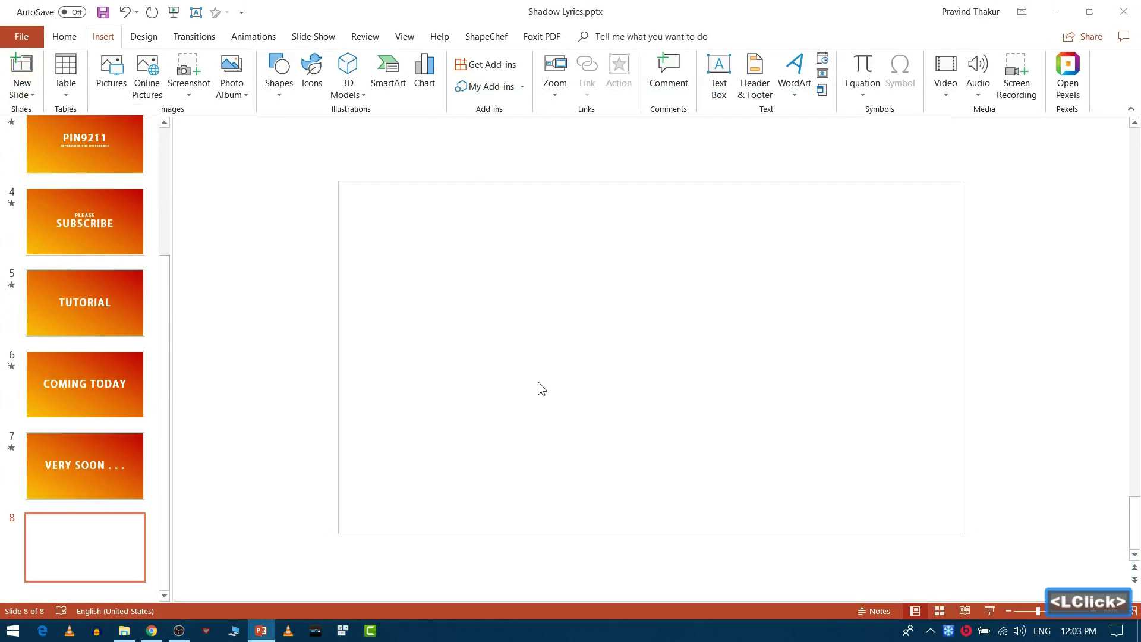
{"action": "left_click", "coordinate": [627, 361]}
{"action": "right_click", "coordinate": [627, 361]}
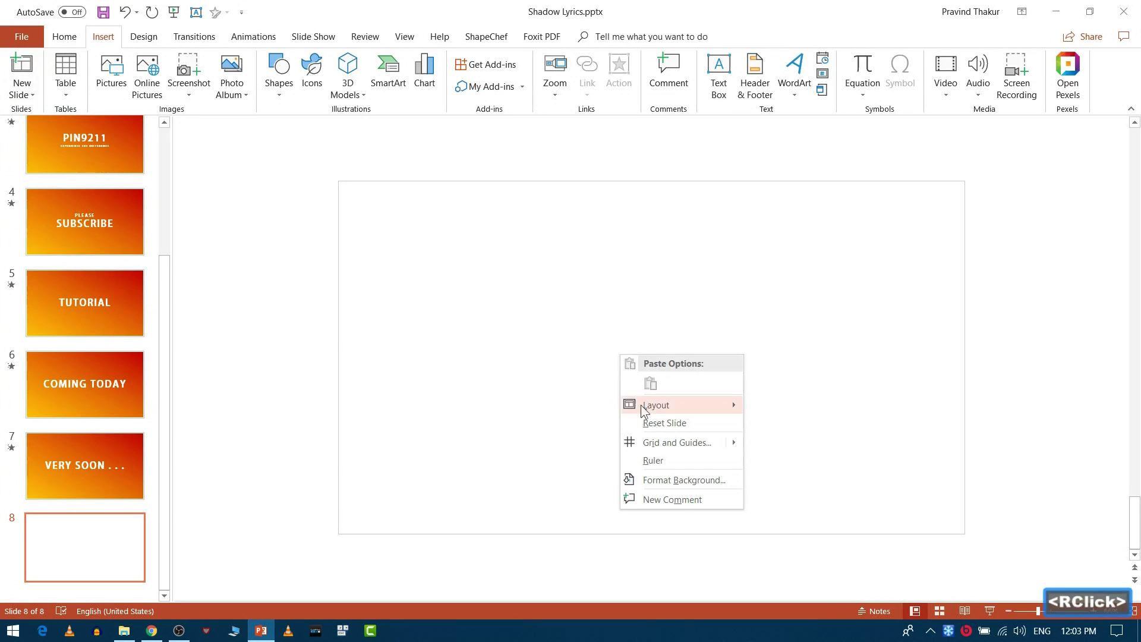
{"action": "left_click", "coordinate": [688, 491]}
{"action": "left_click", "coordinate": [968, 237]}
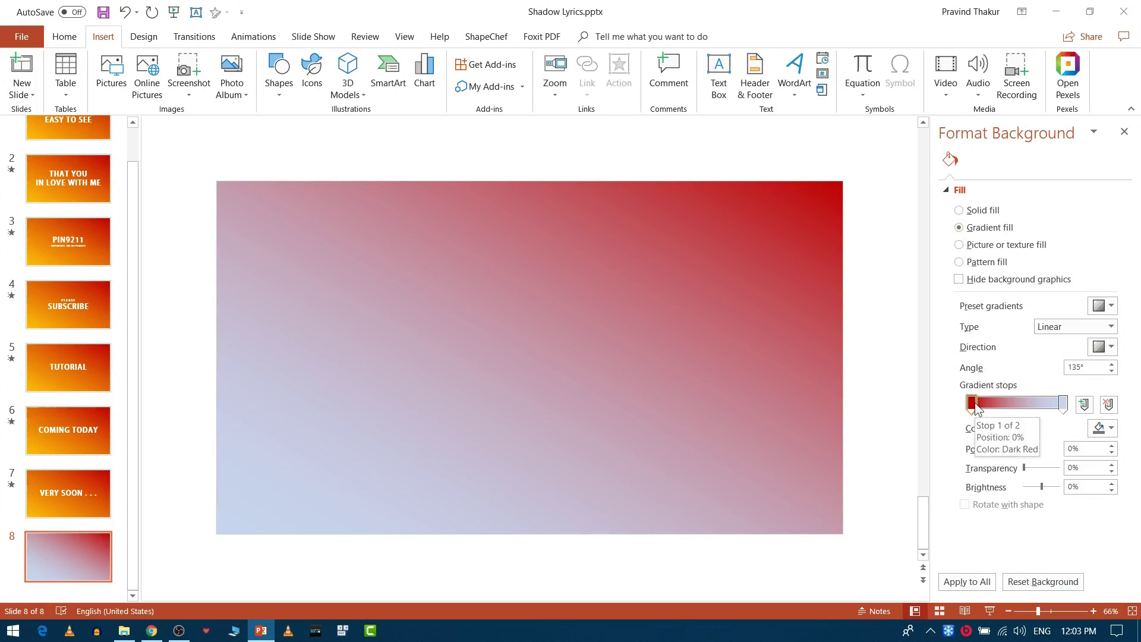
{"action": "left_click", "coordinate": [1119, 330]}
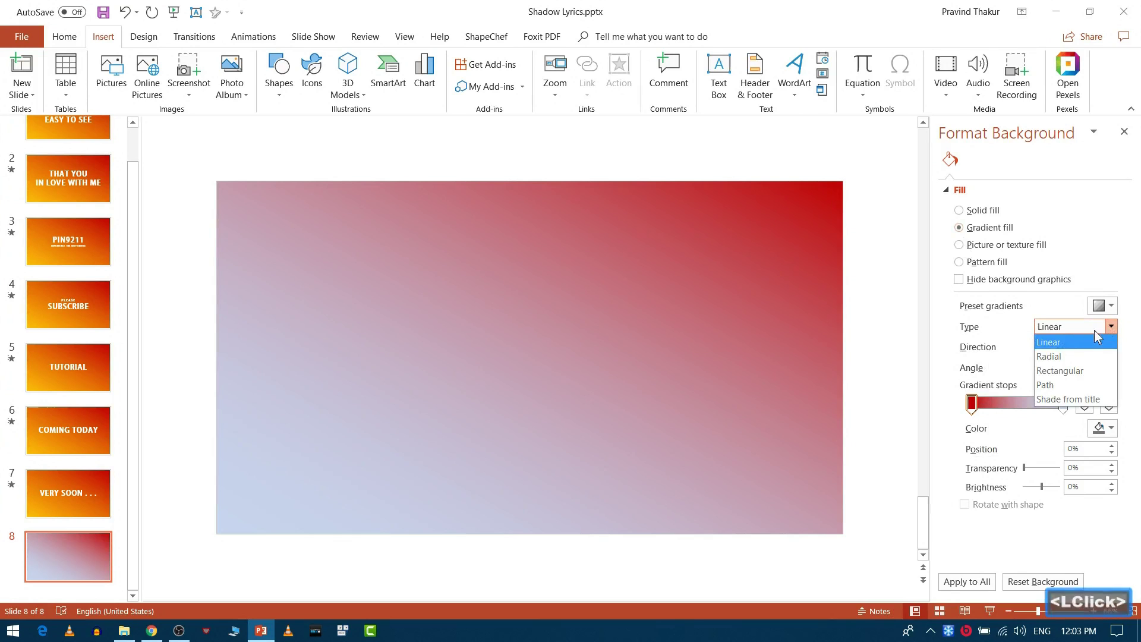
{"action": "left_click", "coordinate": [1074, 351]}
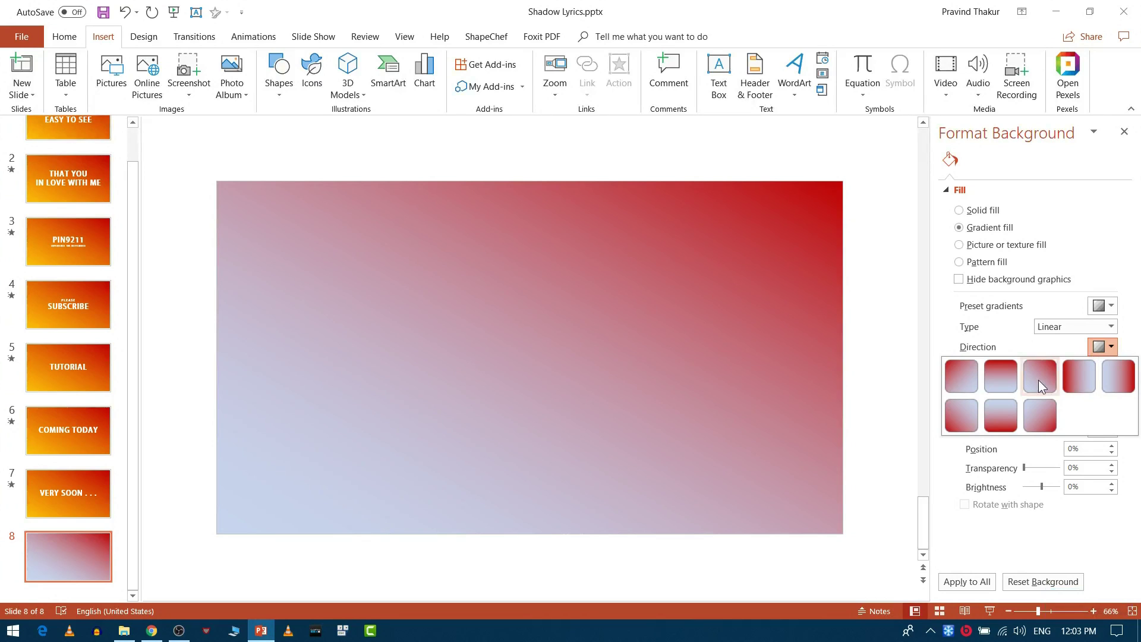
{"action": "left_click", "coordinate": [1039, 387]}
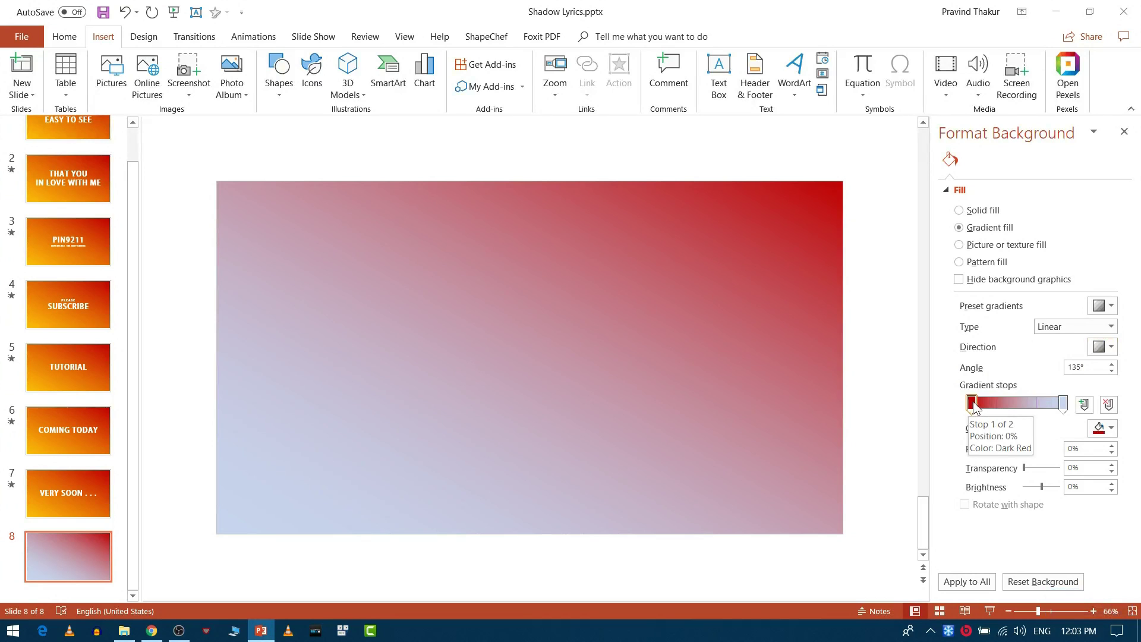
Set the gradient stops to dark red, orange in the middle at 50%, and yellow.
{"action": "left_click", "coordinate": [1072, 410]}
{"action": "left_click", "coordinate": [1056, 548]}
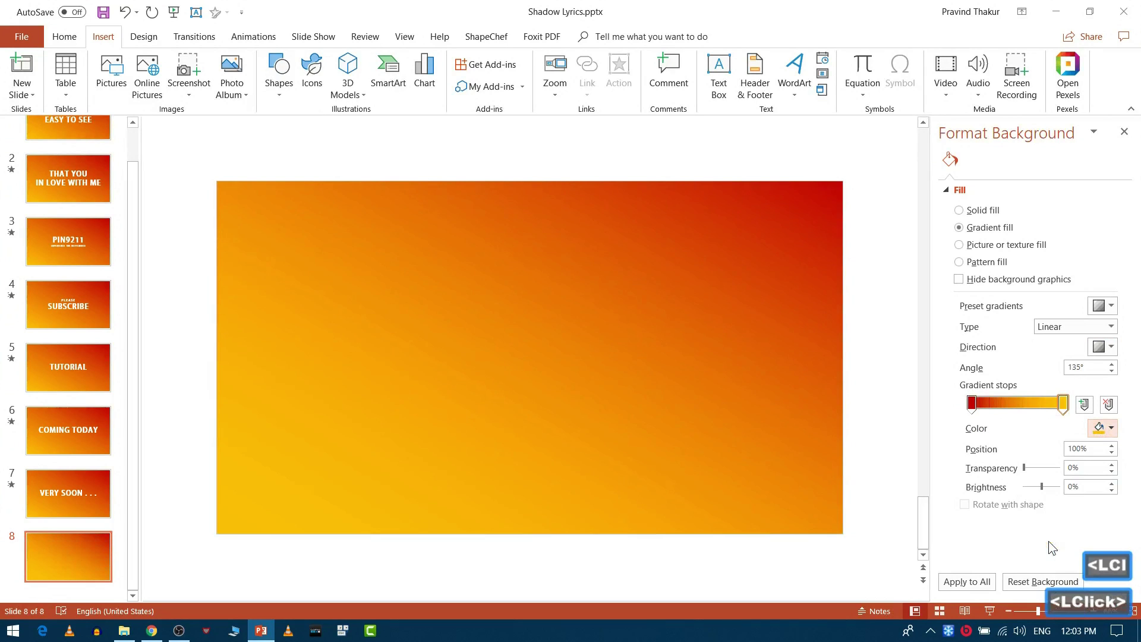
{"action": "left_click", "coordinate": [980, 407]}
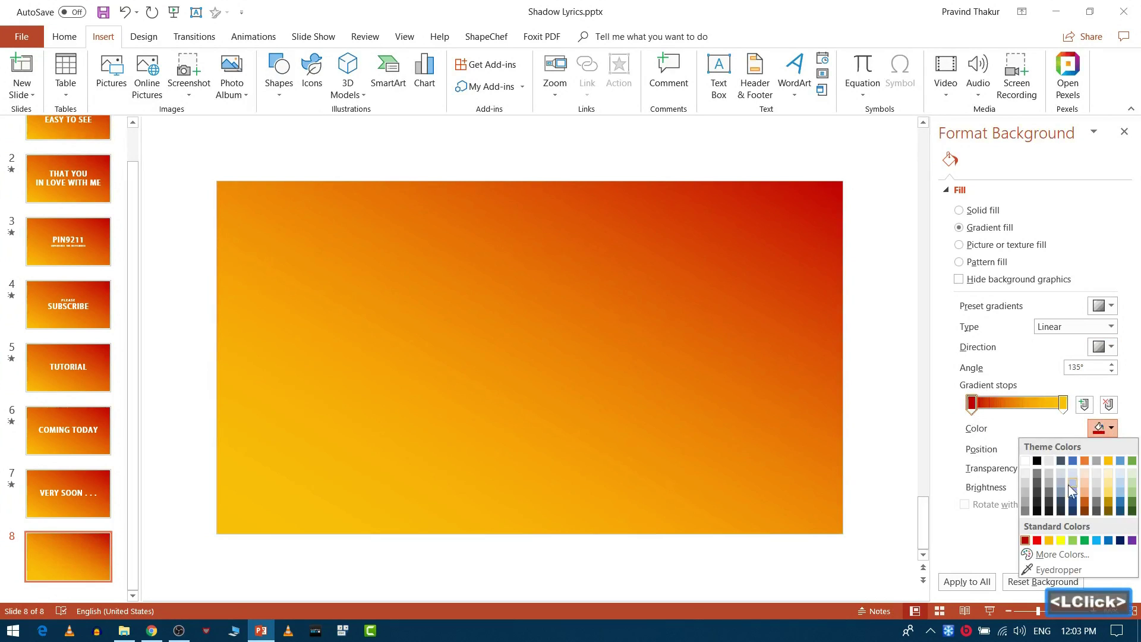
{"action": "left_click", "coordinate": [1034, 547]}
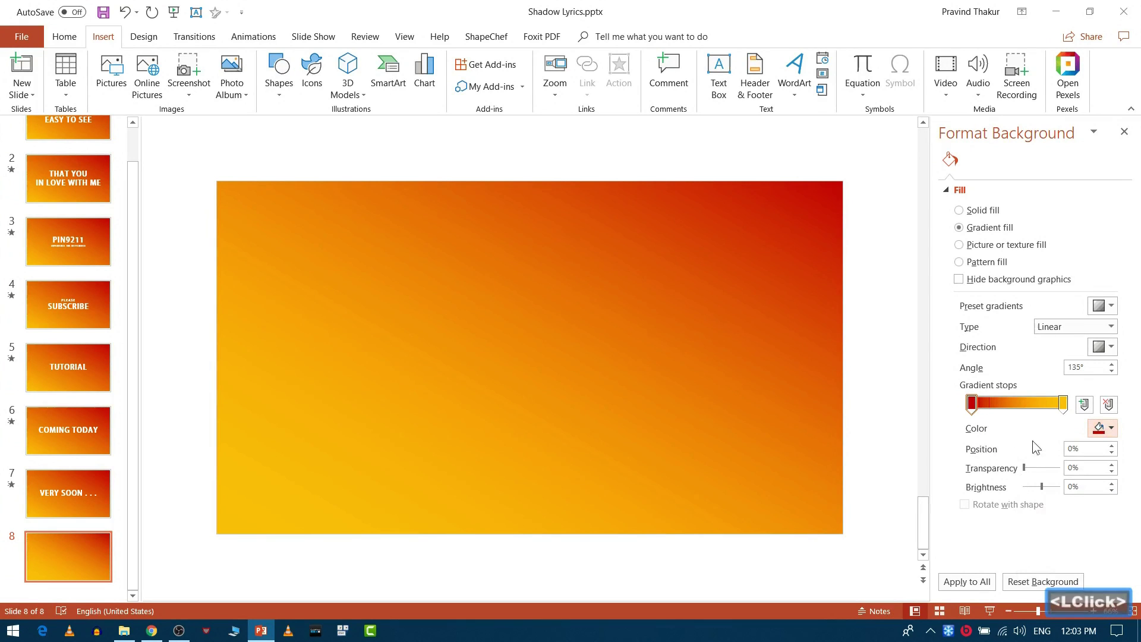
{"action": "left_click", "coordinate": [1091, 410]}
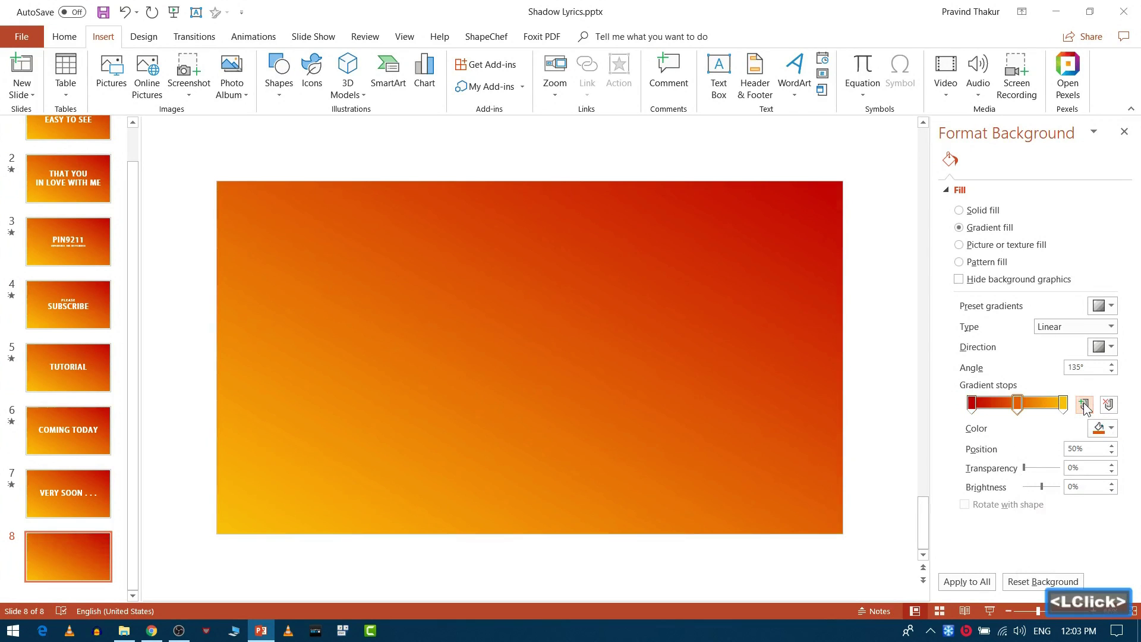
{"action": "left_click", "coordinate": [1026, 409]}
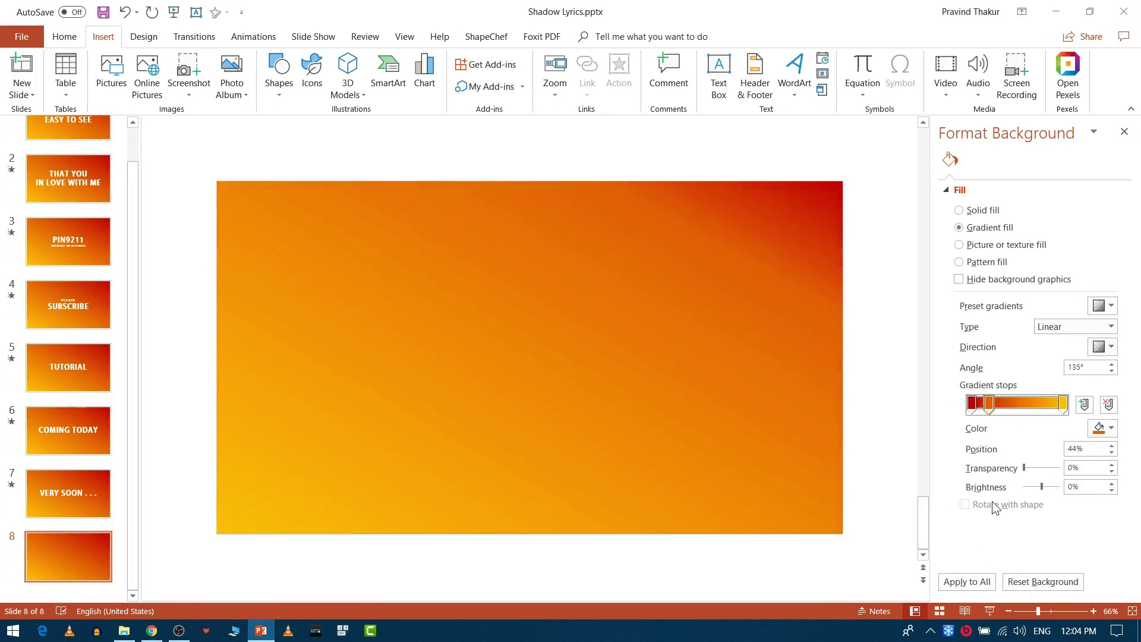
{"action": "left_click", "coordinate": [992, 407]}
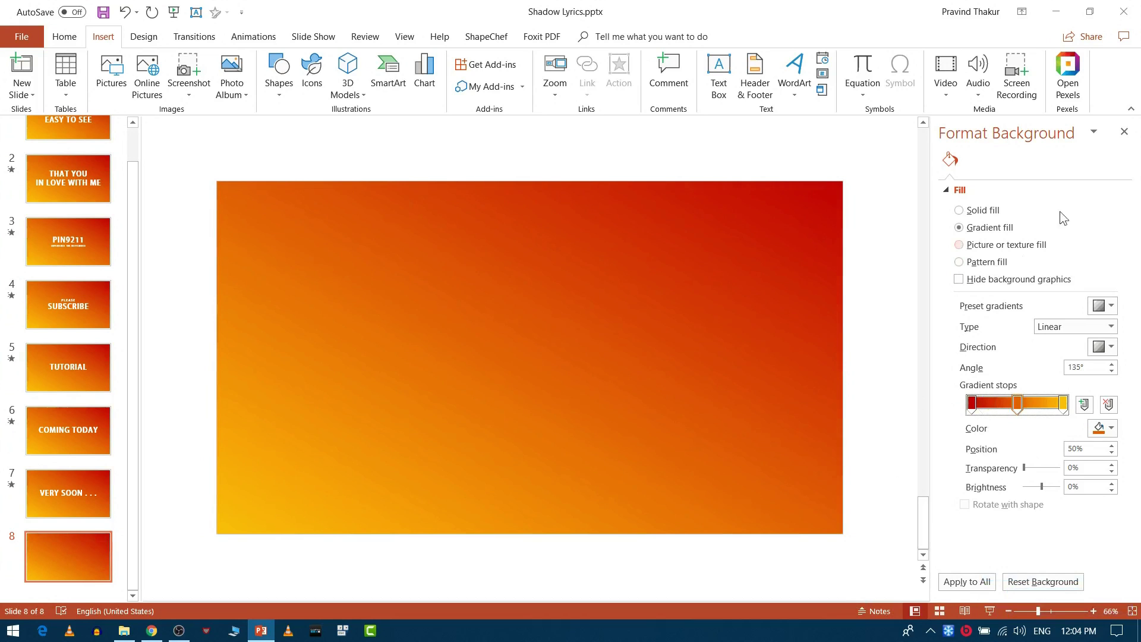
Add a centred text box reading HONESTY in white Adobe Gothic Std B at 88 pt.
{"action": "left_click", "coordinate": [1131, 139]}
{"action": "left_click", "coordinate": [301, 429]}
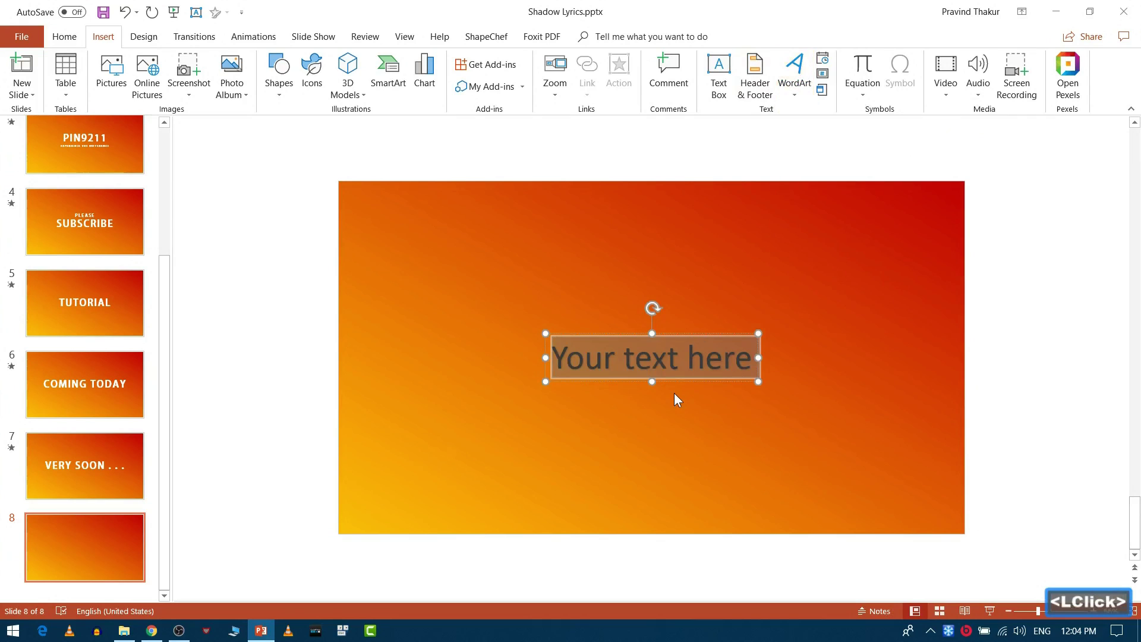
{"action": "type", "text": "hone"}
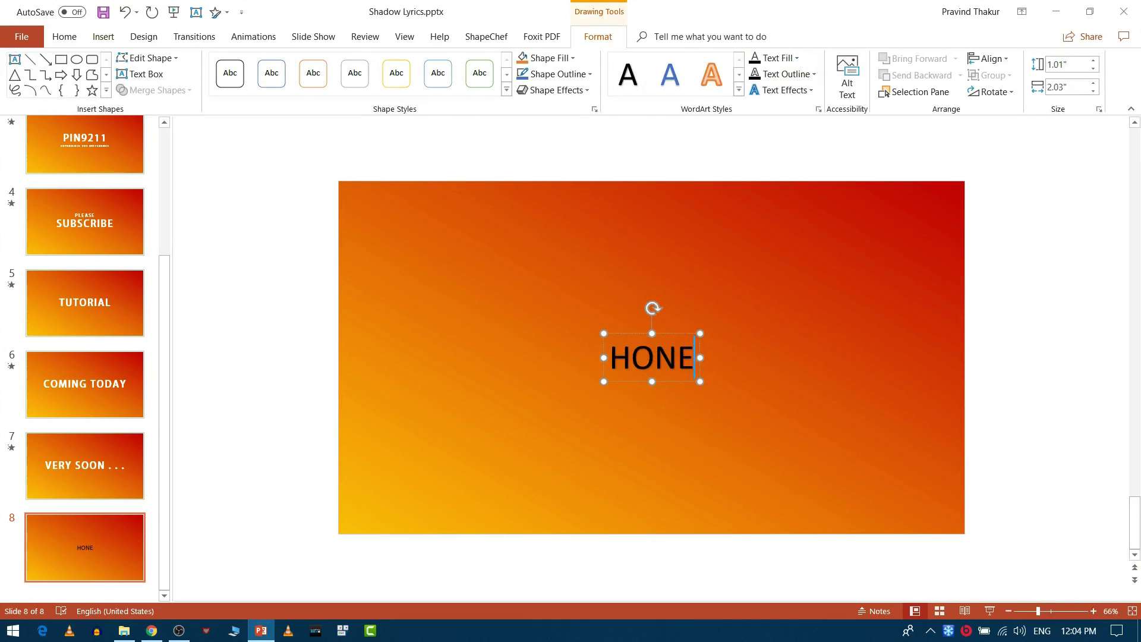
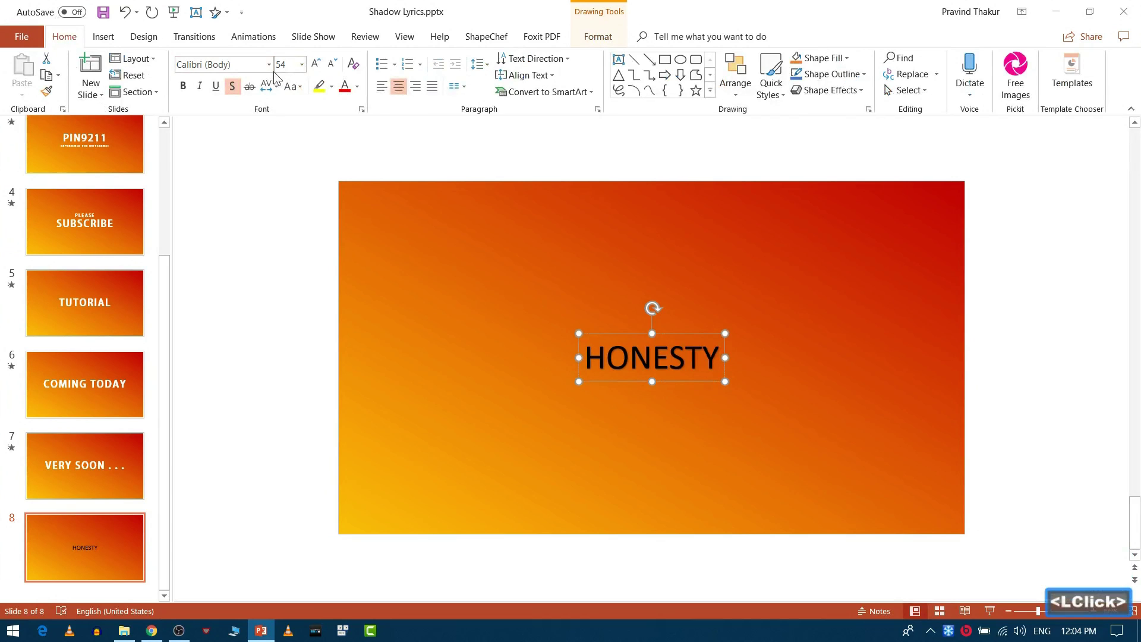
{"action": "left_click", "coordinate": [277, 71]}
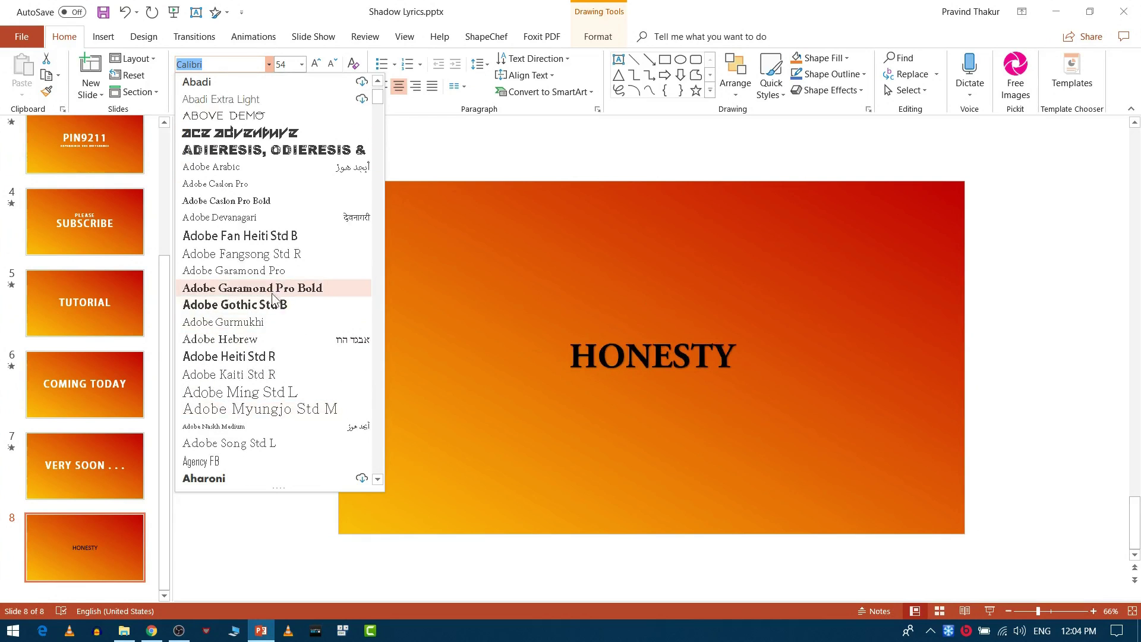
{"action": "left_click", "coordinate": [279, 303]}
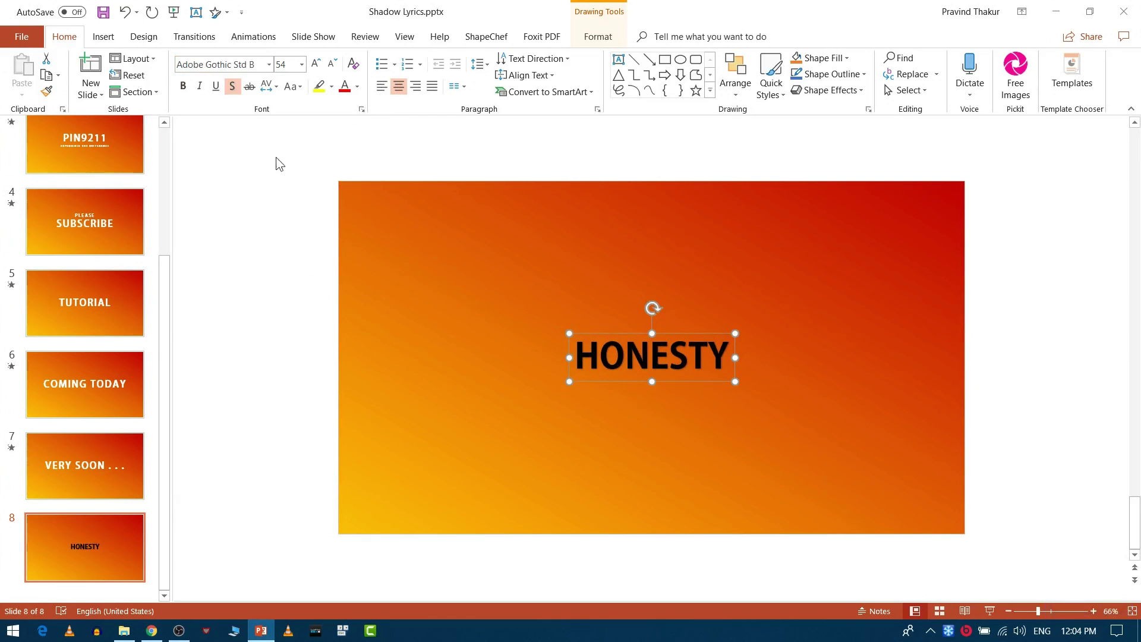
{"action": "left_click", "coordinate": [366, 89]}
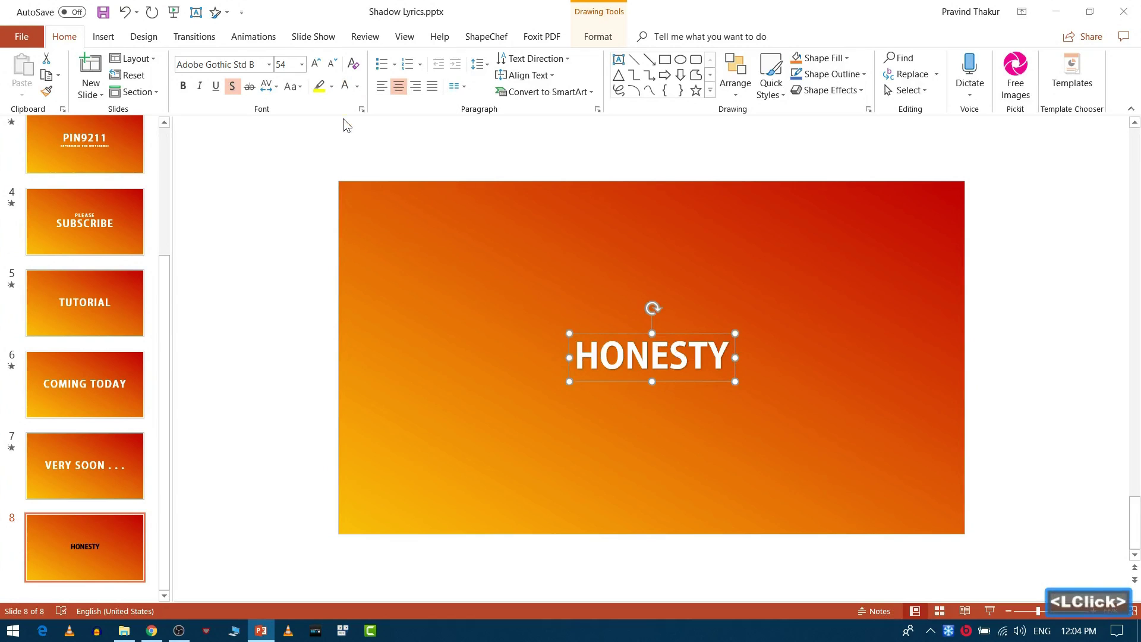
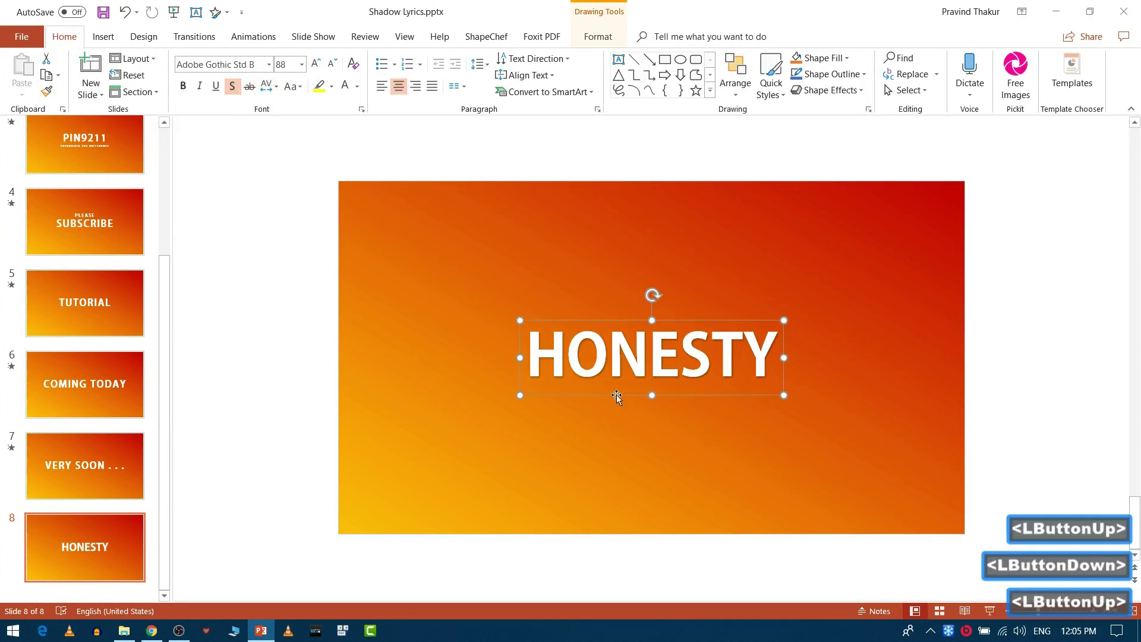
Reach the text shadow settings for HONESTY via Format Shape > Text Effects.
{"action": "right_click", "coordinate": [889, 90]}
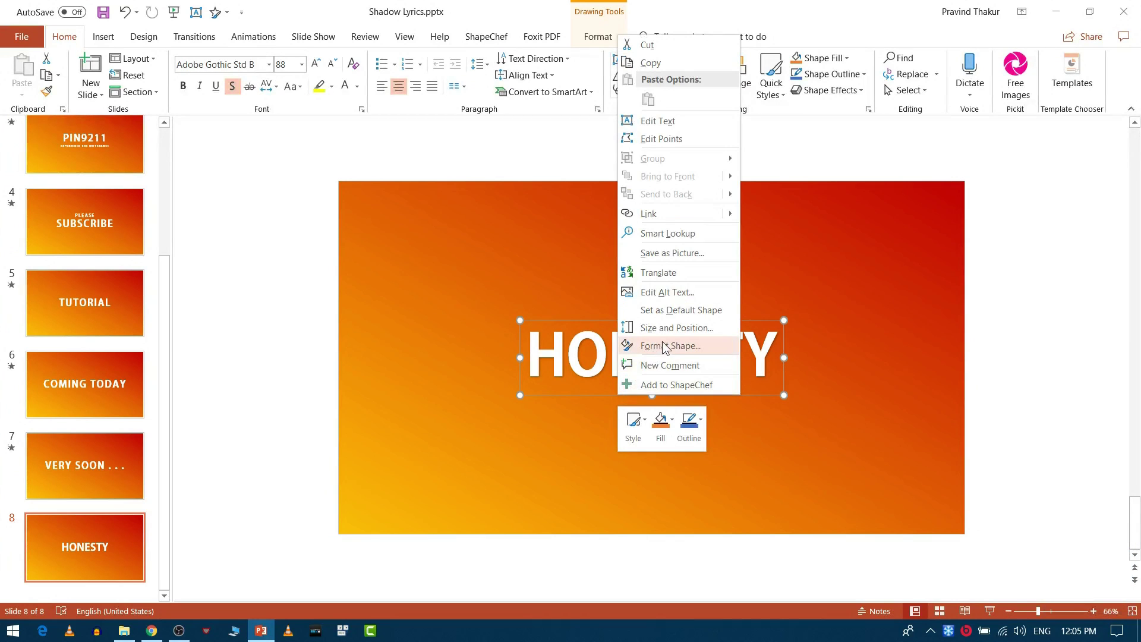
{"action": "left_click", "coordinate": [668, 352]}
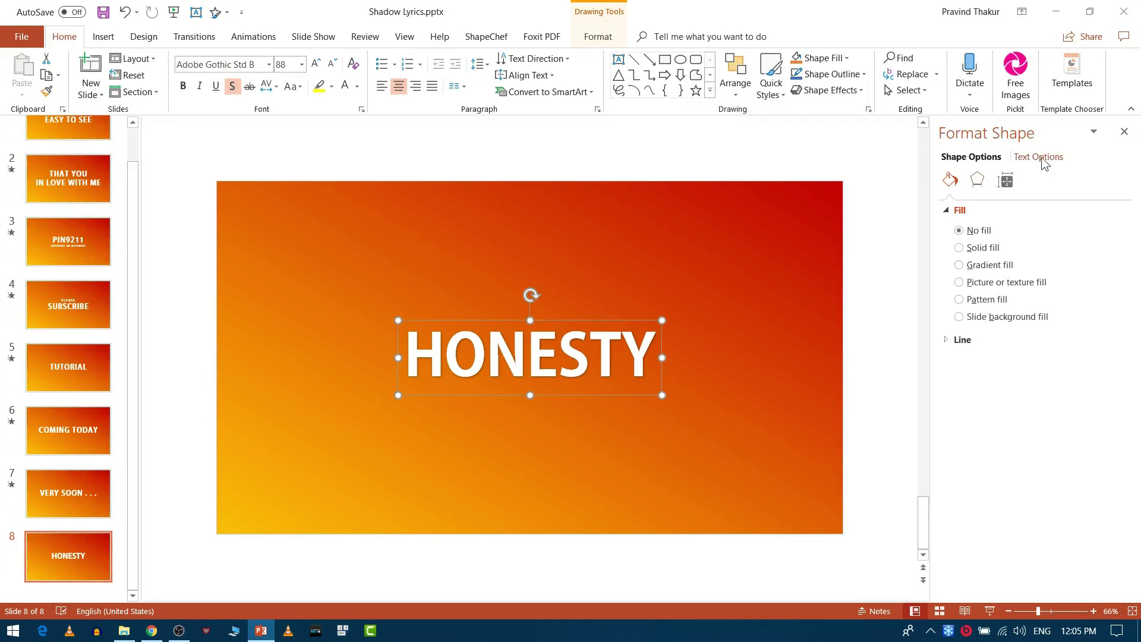
{"action": "left_click", "coordinate": [1053, 162]}
{"action": "left_click", "coordinate": [977, 187]}
{"action": "left_click", "coordinate": [952, 220]}
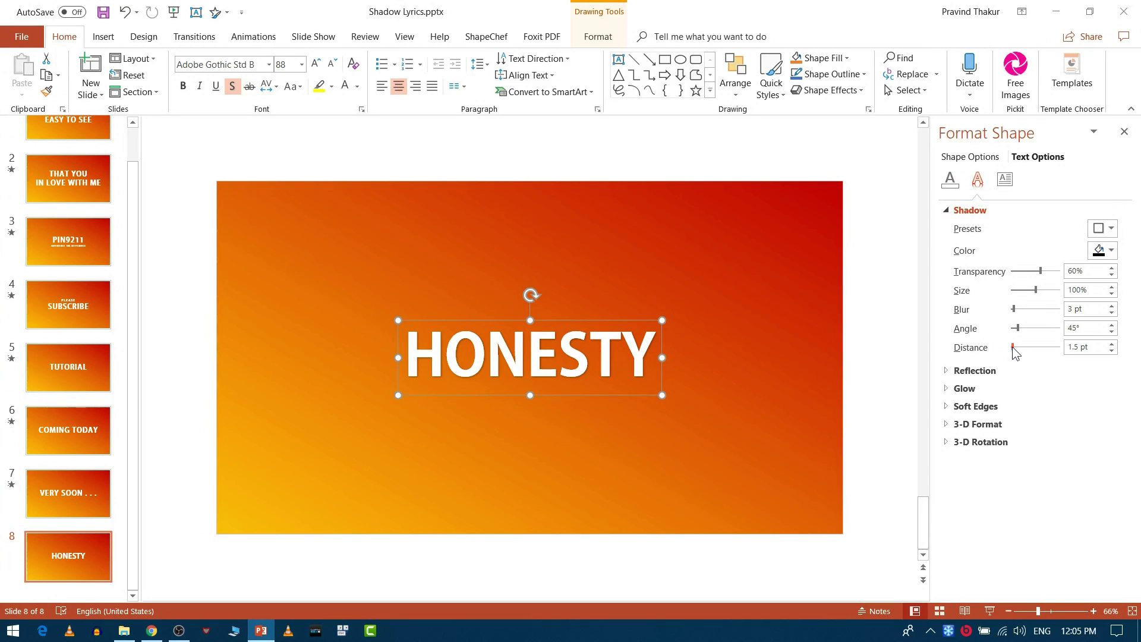
Give the shadow 23 pt distance, 205° angle, 11 pt blur and 102% size.
{"action": "left_click", "coordinate": [1020, 353]}
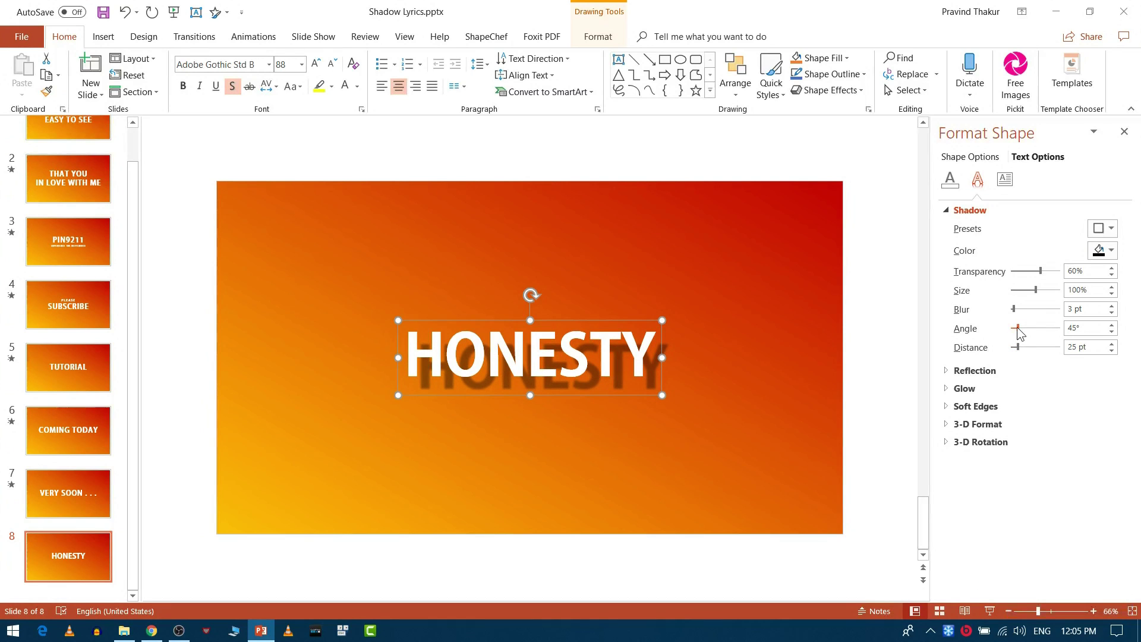
{"action": "left_click", "coordinate": [1026, 333]}
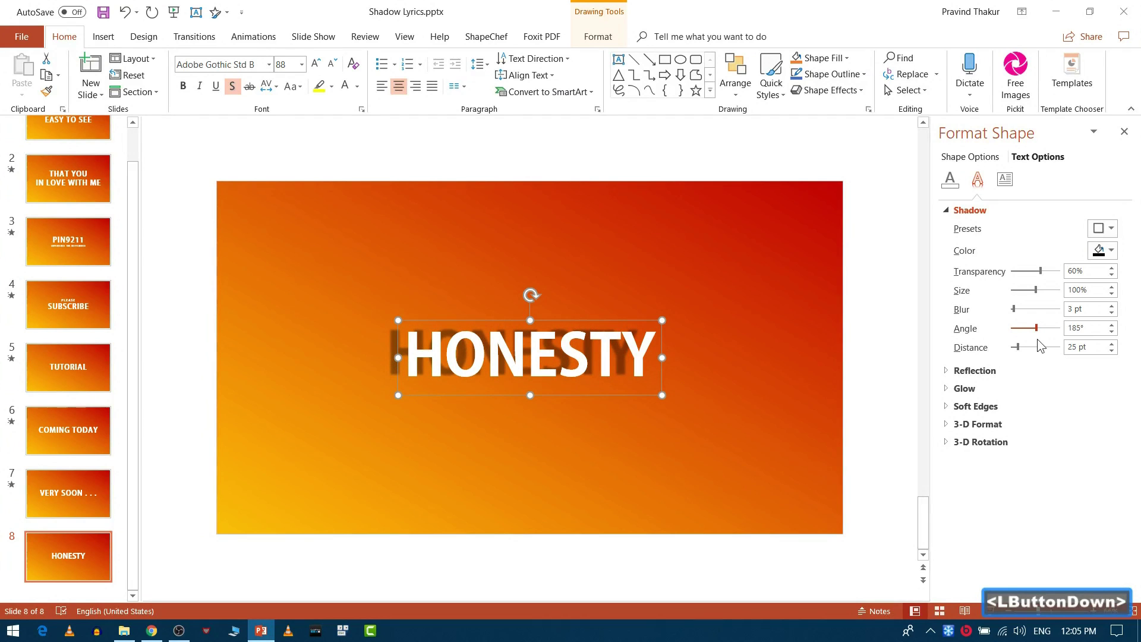
{"action": "left_click", "coordinate": [1026, 355]}
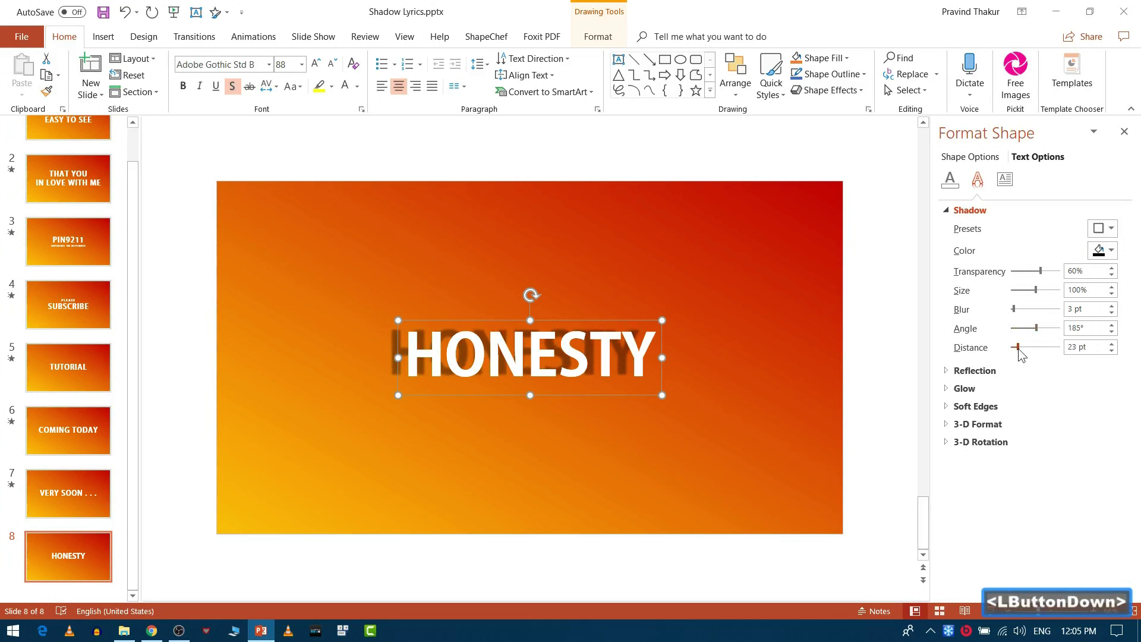
{"action": "left_click", "coordinate": [1042, 336]}
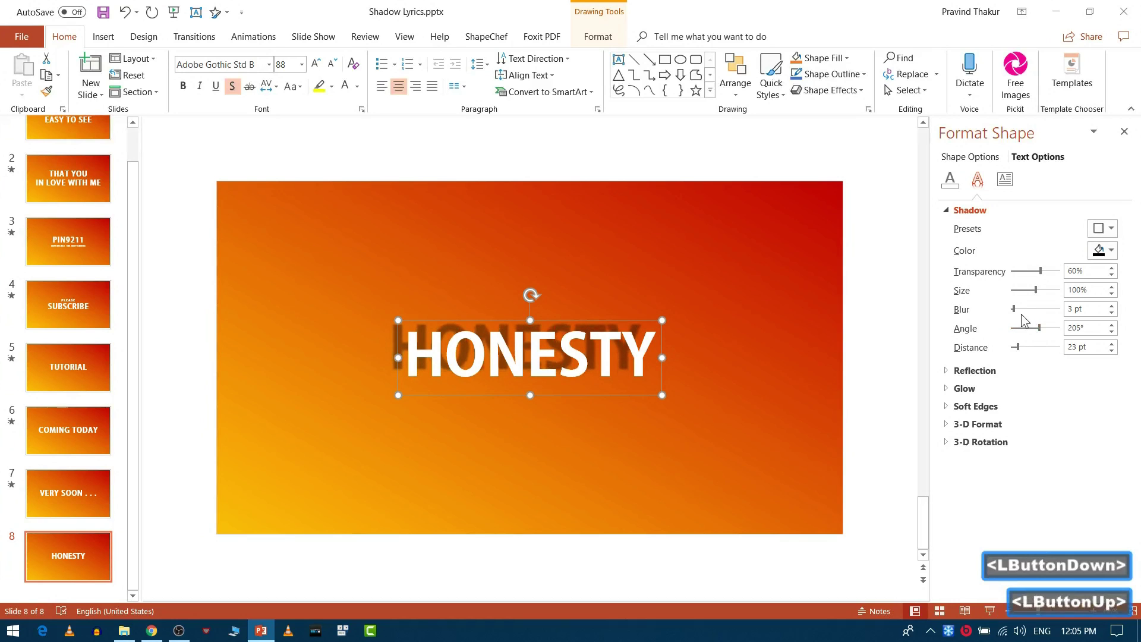
{"action": "left_click", "coordinate": [1023, 311]}
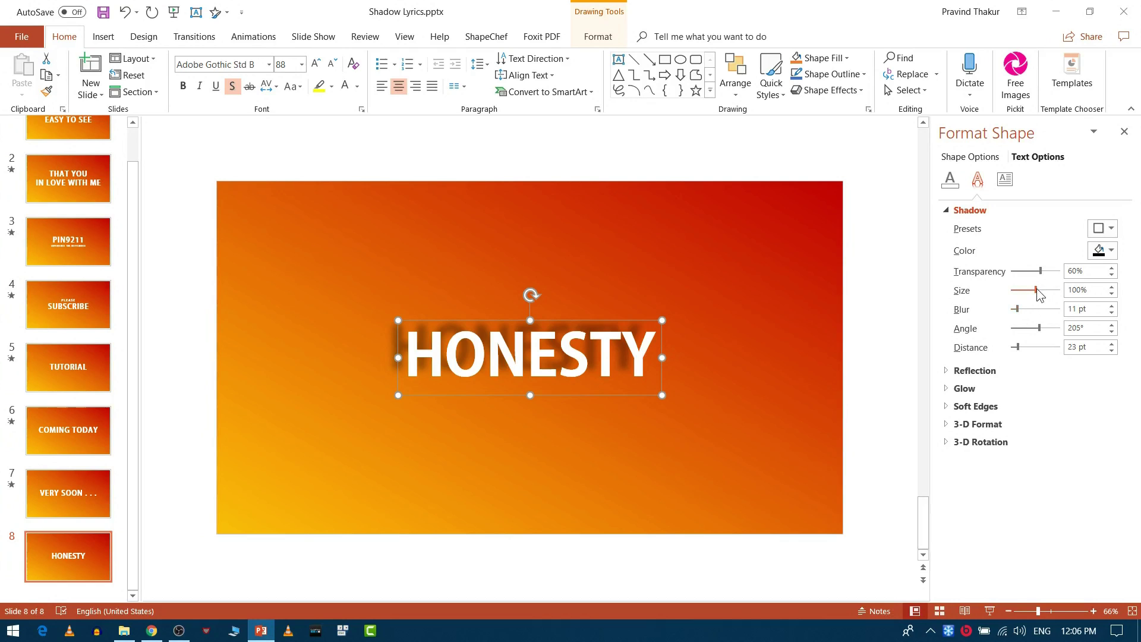
{"action": "left_click", "coordinate": [1045, 292]}
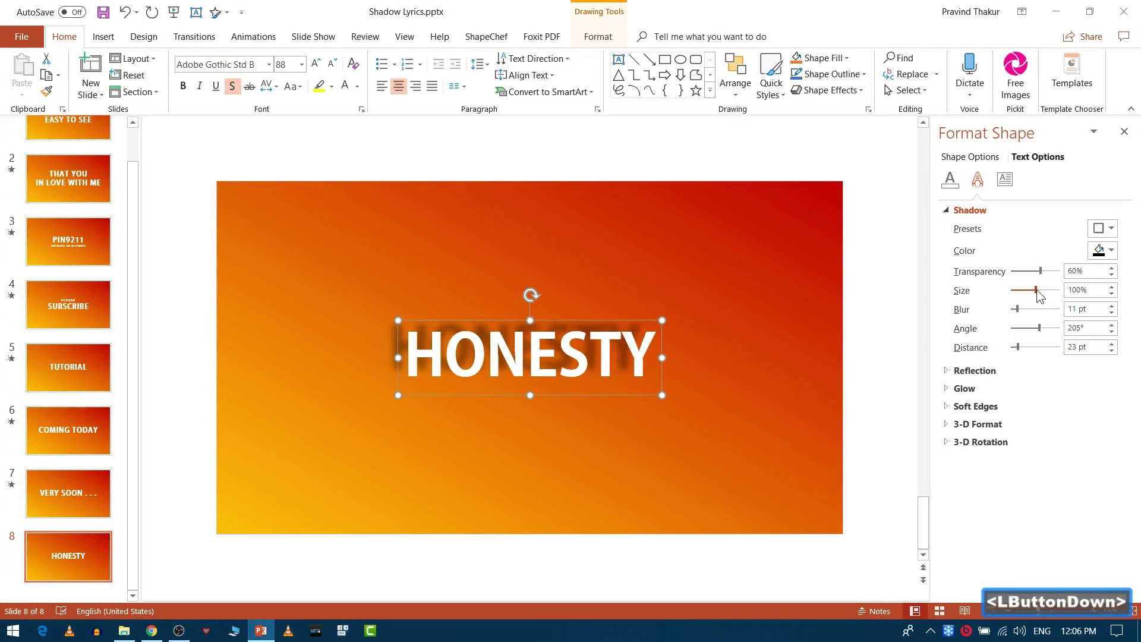
Add a Swivel entrance animation to HONESTY starting with the previous one, and preview the animations.
{"action": "left_click", "coordinate": [1117, 290]}
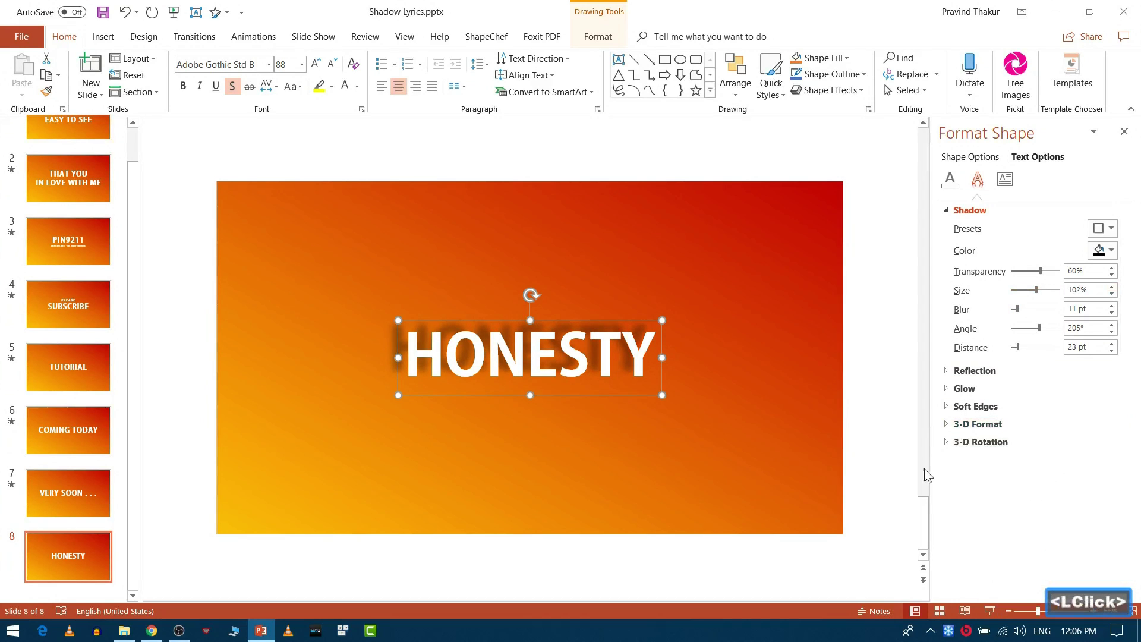
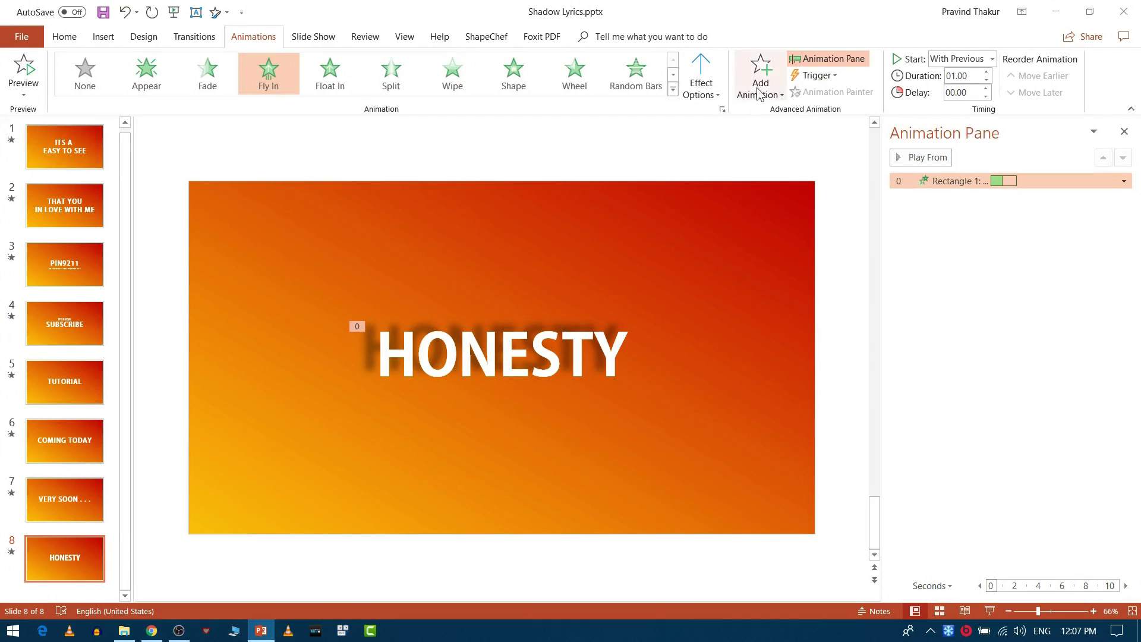
{"action": "left_click", "coordinate": [767, 89]}
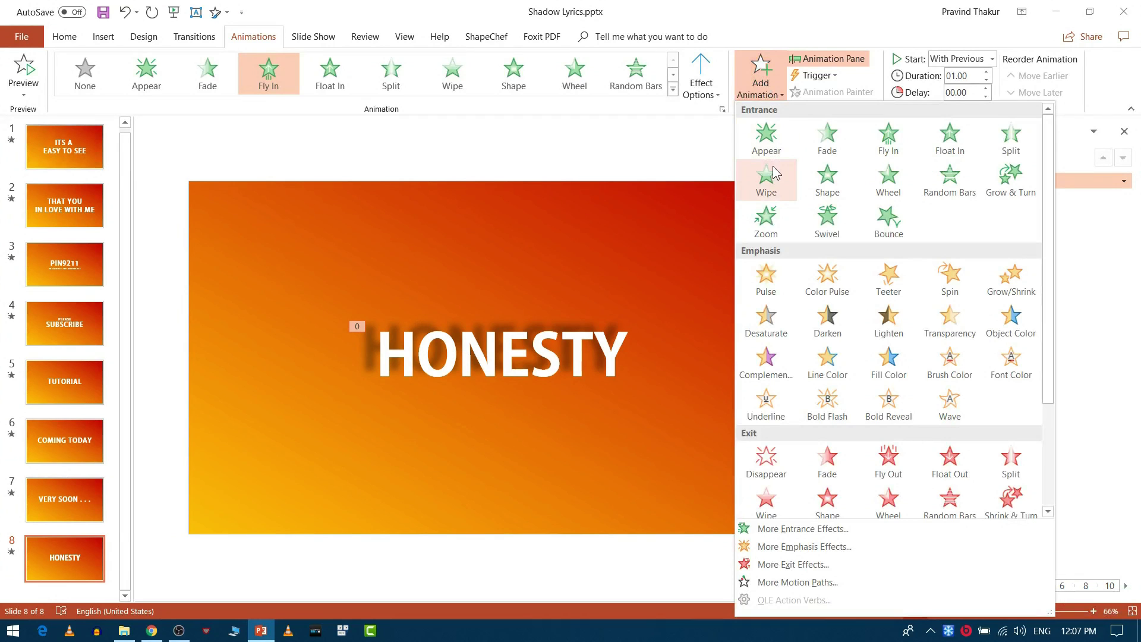
{"action": "left_click", "coordinate": [826, 224]}
{"action": "left_click", "coordinate": [976, 241]}
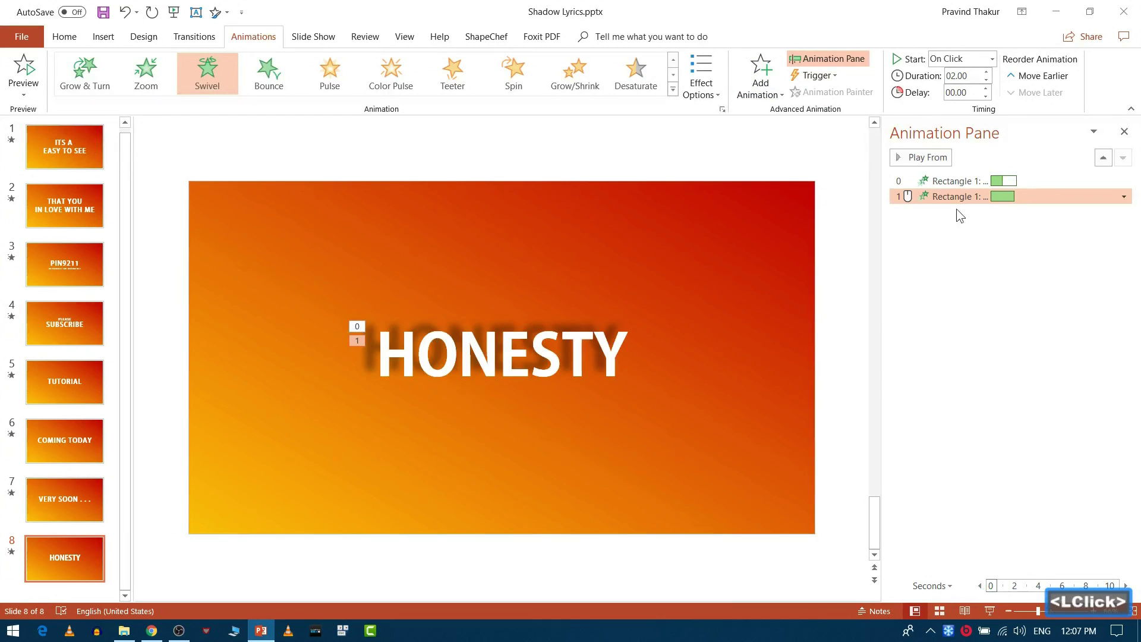
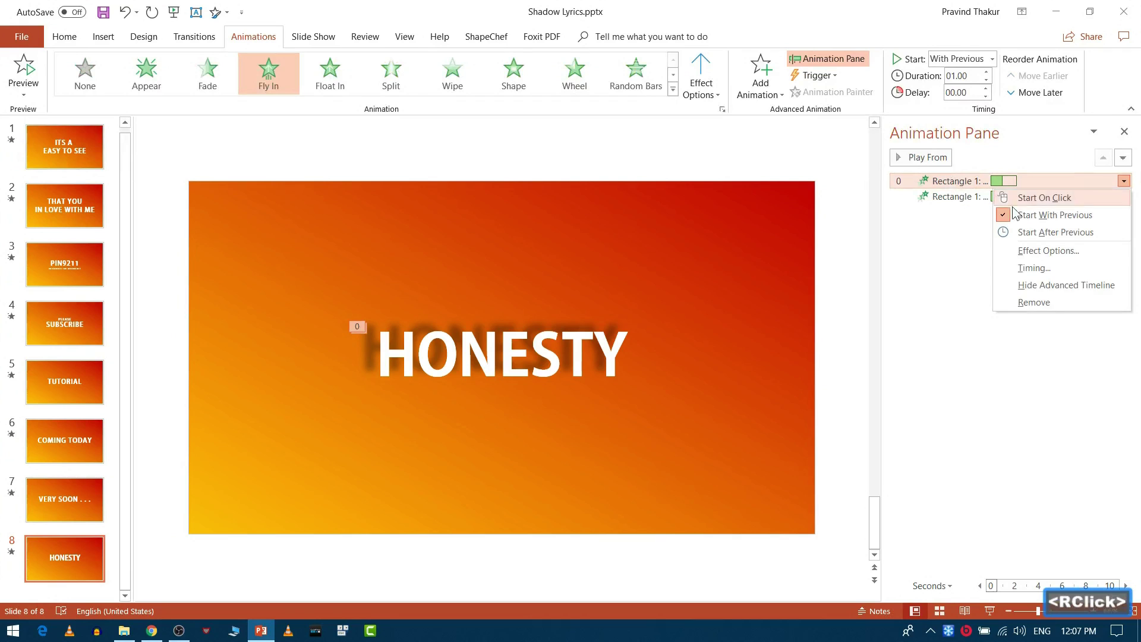
{"action": "left_click", "coordinate": [1037, 219]}
{"action": "type", "text": "e>20"}
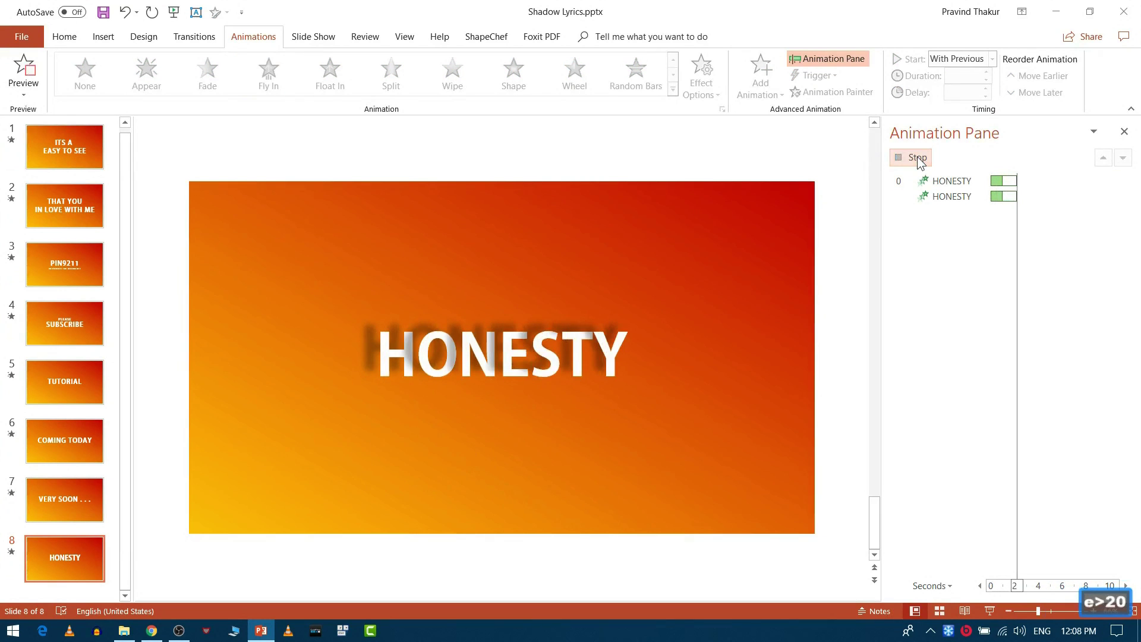
{"action": "left_click", "coordinate": [925, 159]}
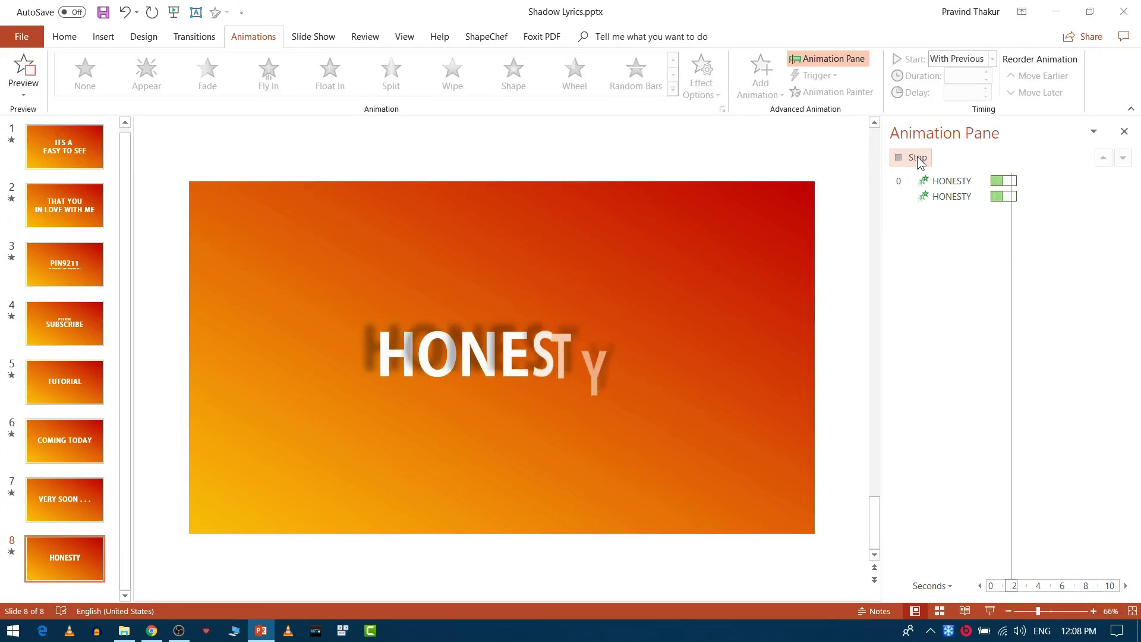